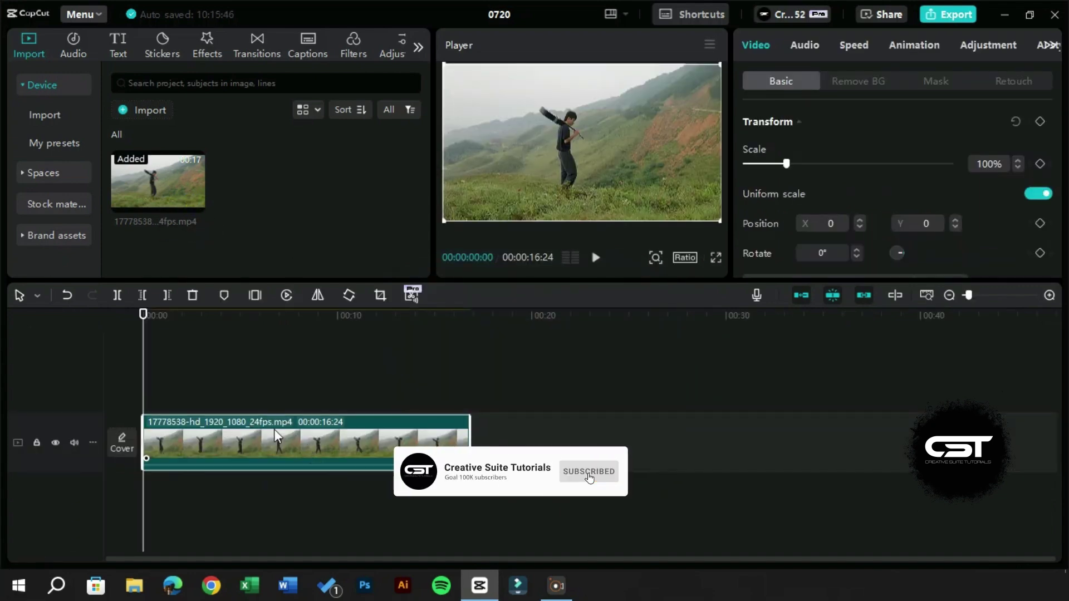
# Widen the hillside clip on the timeline and park the playhead at 00:00:02:29
pyautogui.press('space')
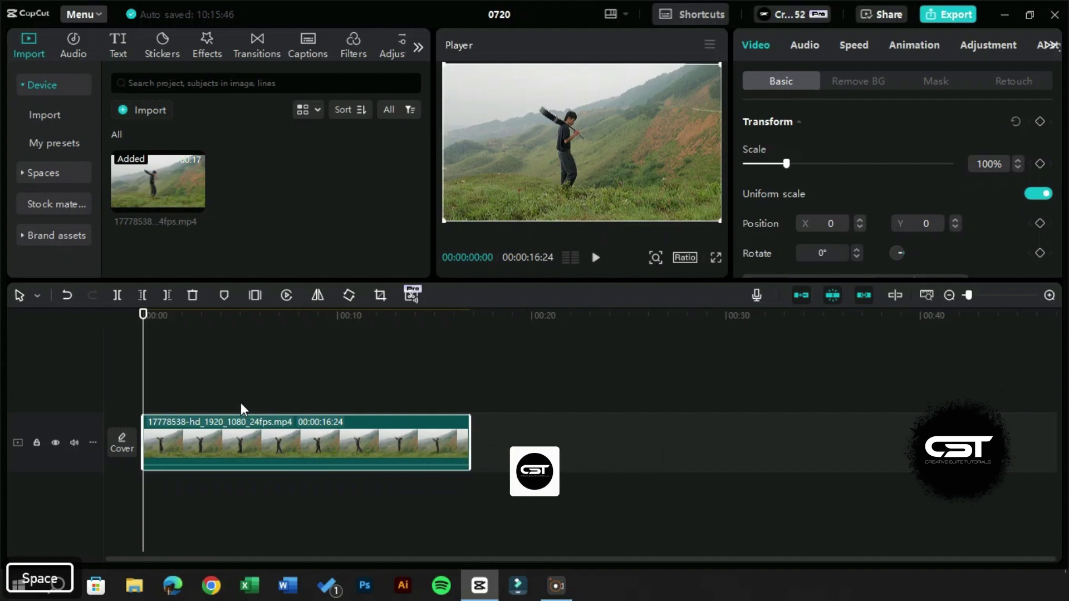
pyautogui.click(183, 356)
pyautogui.press('space')
pyautogui.press('space')
pyautogui.click(207, 323)
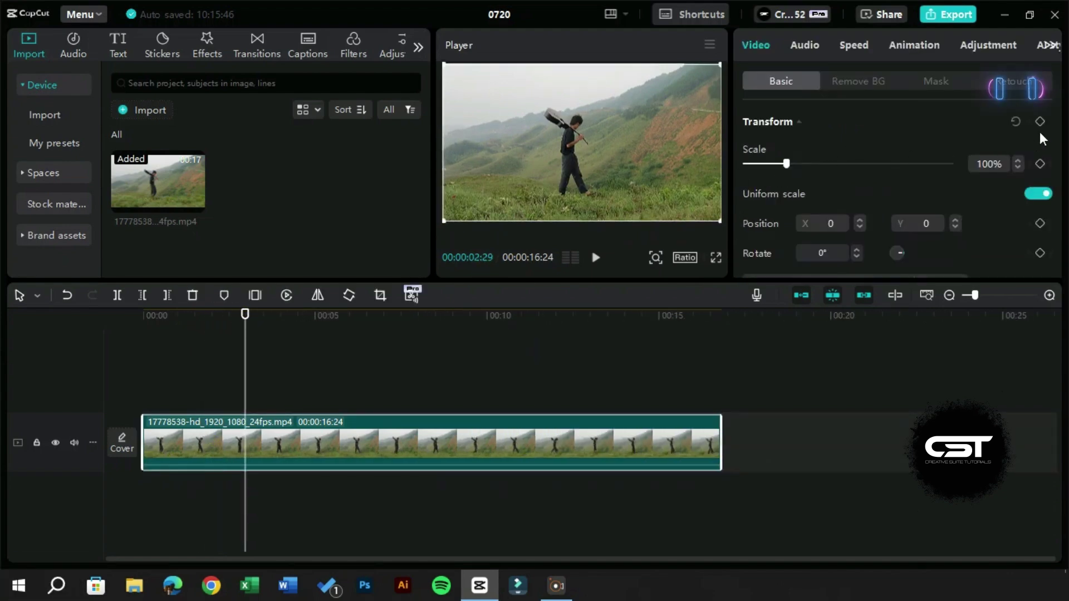
# Add a 100% scale keyframe at 00:00:02:29, then a 112% one a few frames later
pyautogui.click(1049, 135)
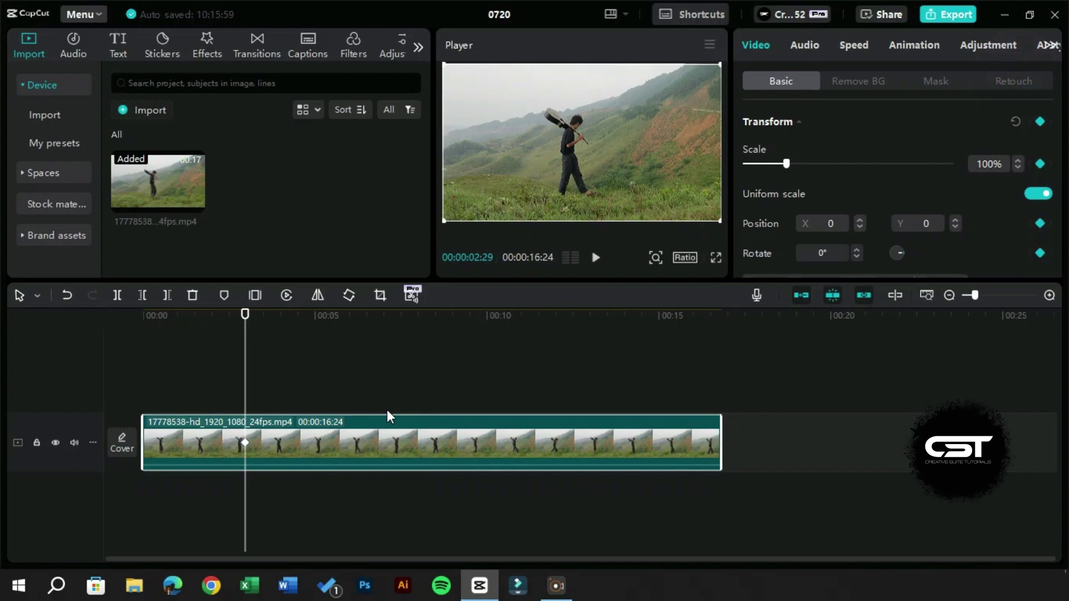
pyautogui.press('space')
pyautogui.press('space')
pyautogui.click(789, 167)
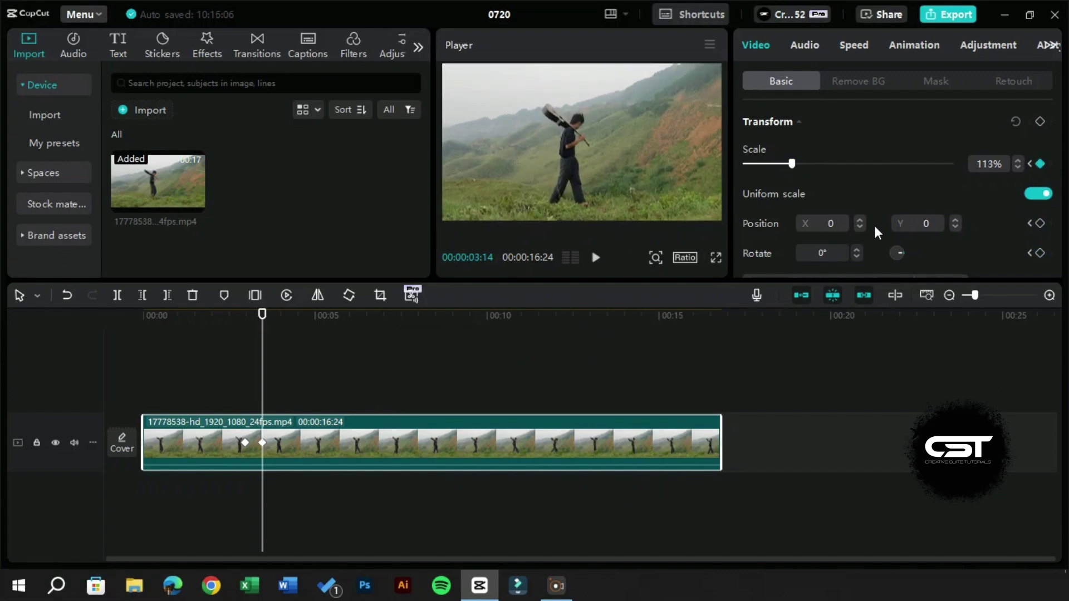
pyautogui.click(1027, 175)
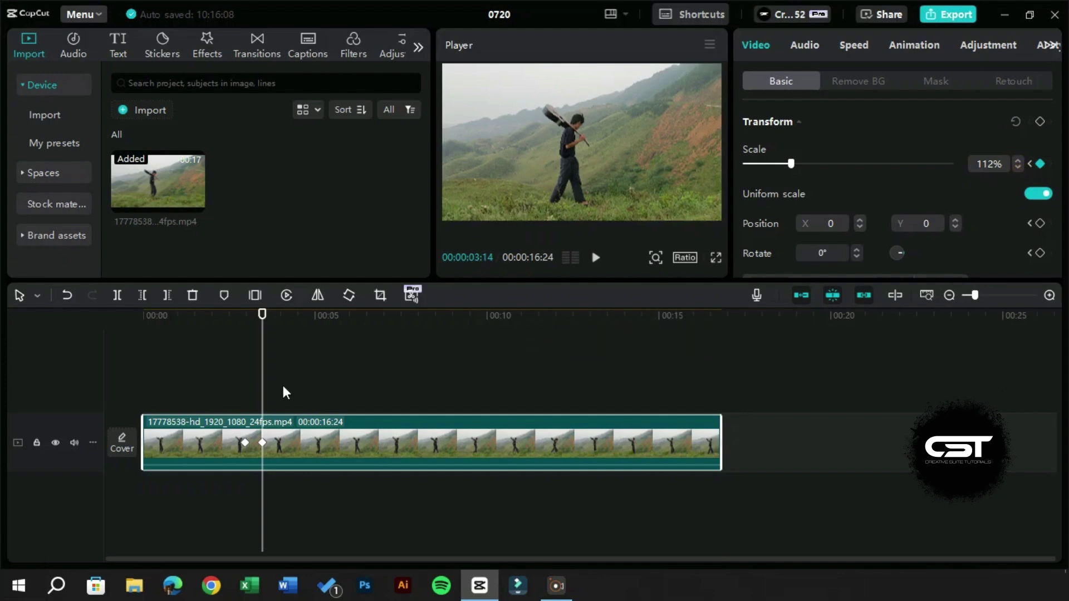
# Review the zoom-in on the clip and select the second scale keyframe
pyautogui.click(236, 400)
pyautogui.press('space')
pyautogui.press('space')
pyautogui.click(294, 457)
pyautogui.click(269, 447)
pyautogui.click(229, 412)
pyautogui.press('space')
pyautogui.press('space')
pyautogui.click(326, 458)
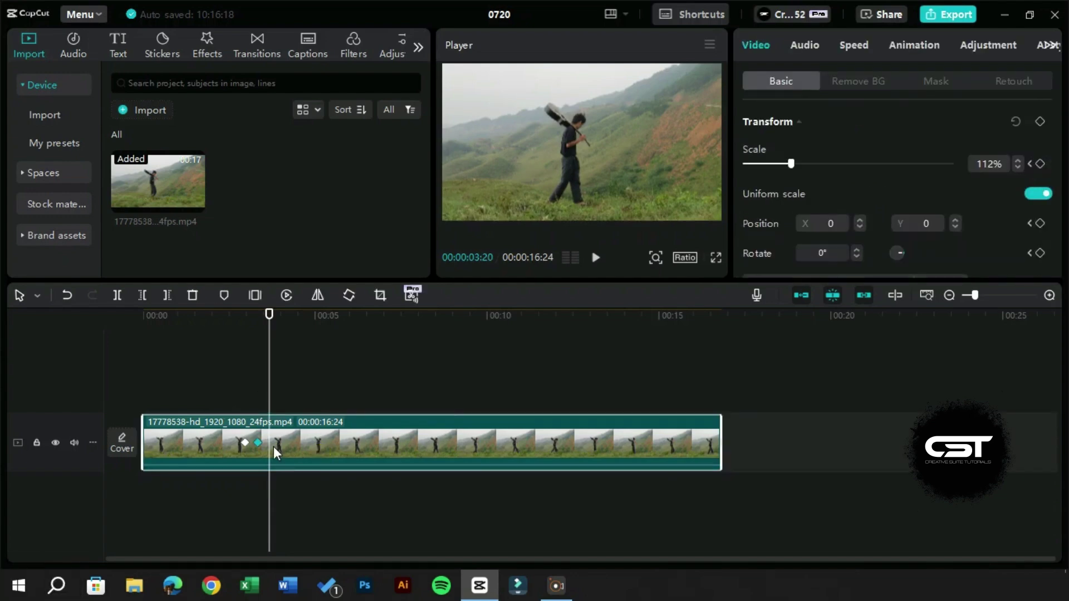
# Show the keyframe lanes and set the scale keyframes' graph to Ease In 3
pyautogui.rightClick(277, 451)
pyautogui.click(338, 521)
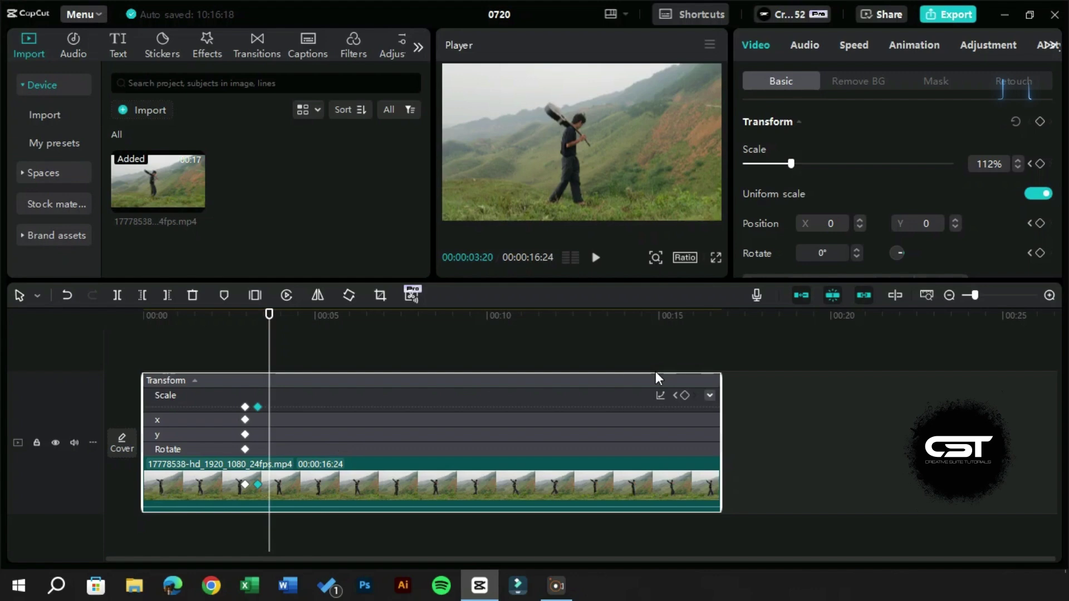
pyautogui.click(664, 406)
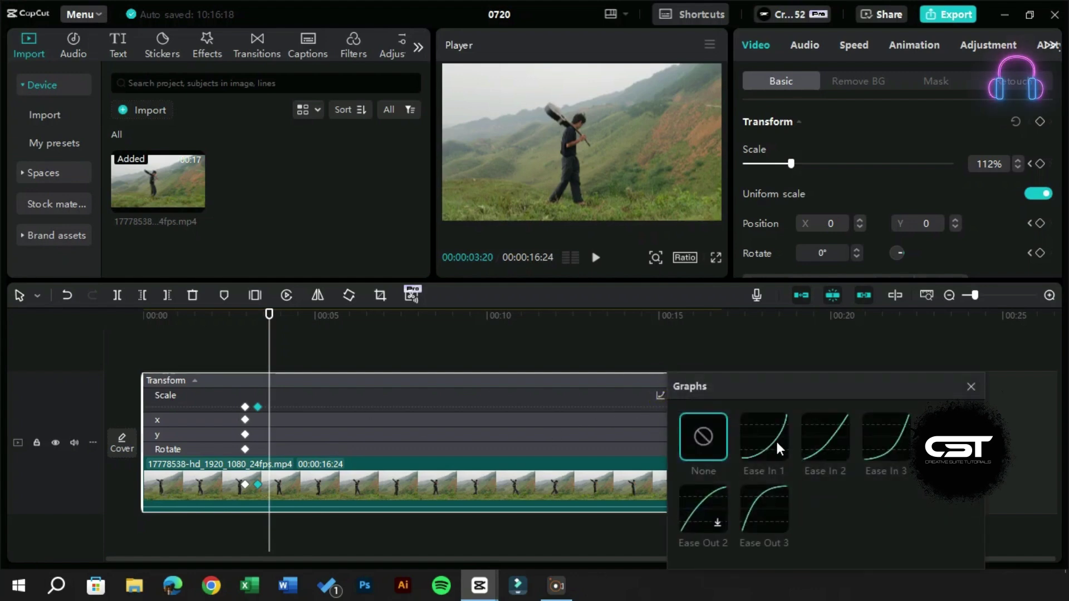
pyautogui.click(885, 438)
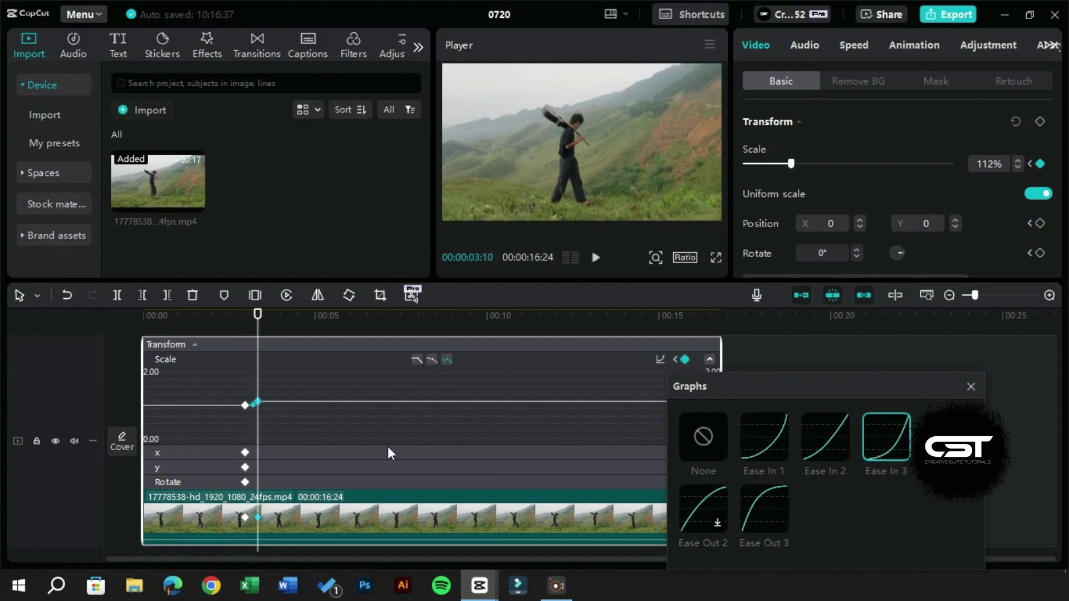
pyautogui.click(218, 328)
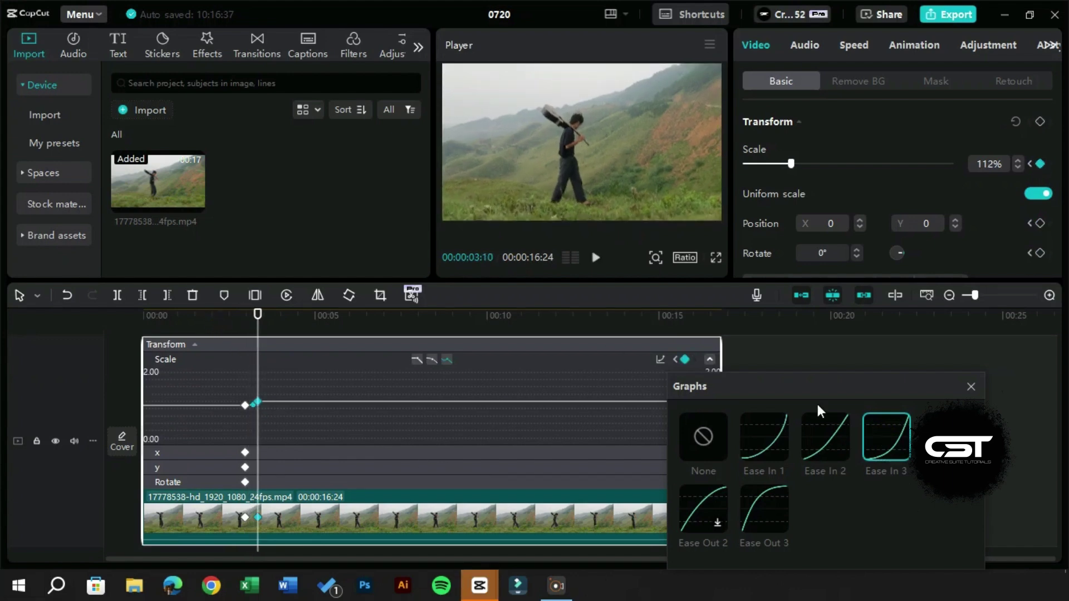
pyautogui.click(967, 392)
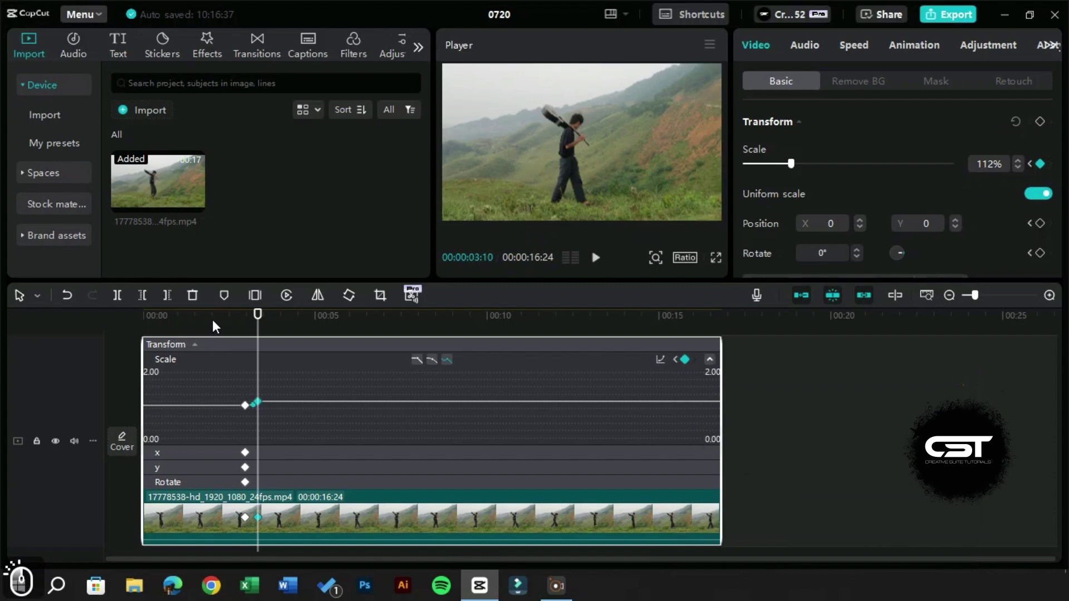
# Play the eased zoom-in, stop at 00:00:04:27, and hide the keyframe lanes
pyautogui.press('space')
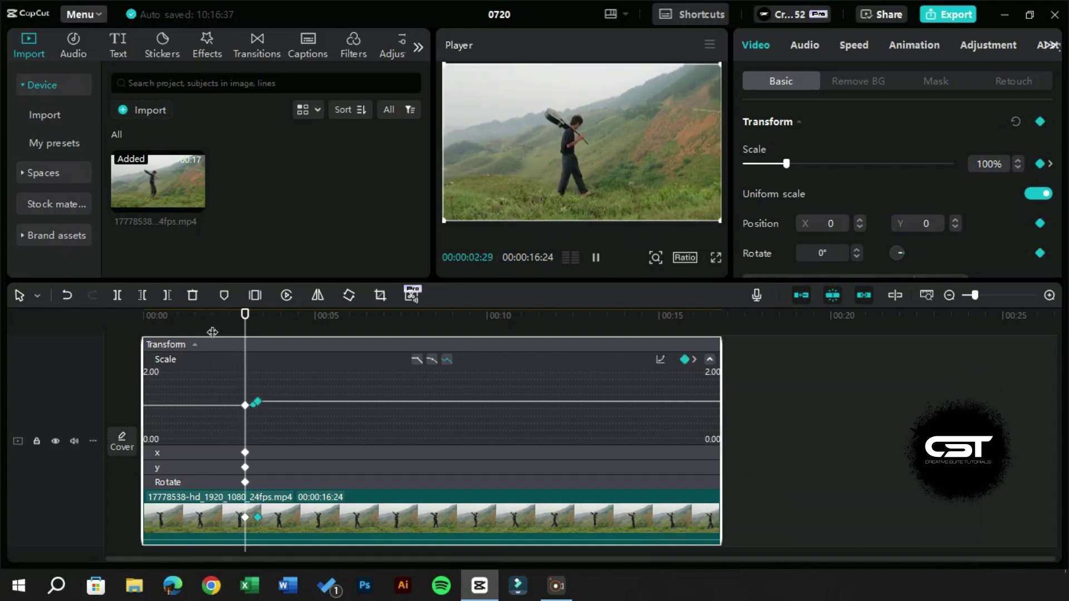
pyautogui.press('space')
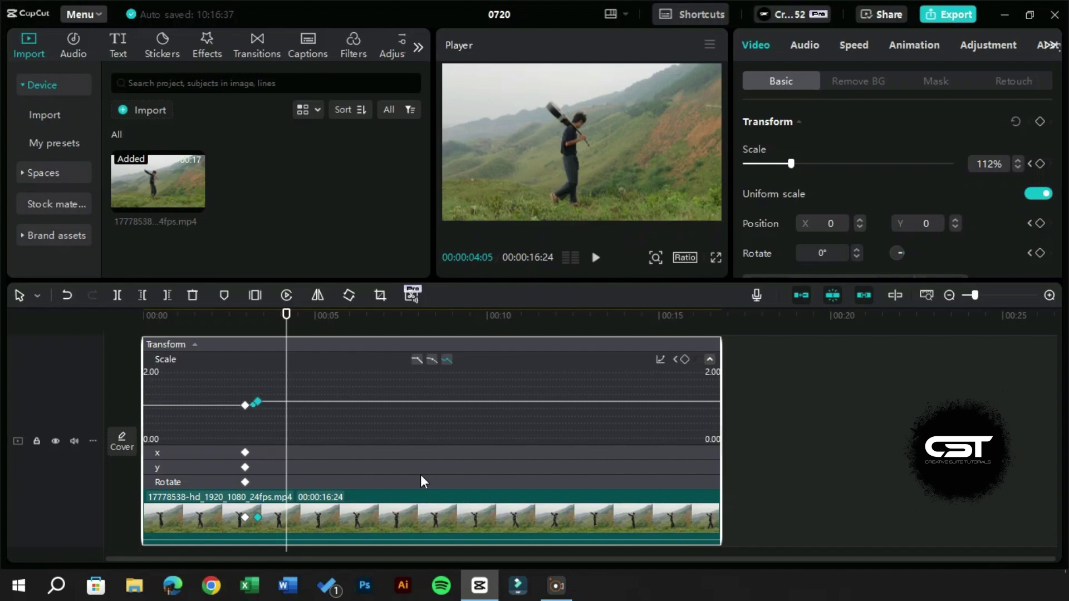
pyautogui.rightClick(396, 508)
# Add a scale keyframe holding 112% at 00:00:04:27 and move to 00:00:05:08
pyautogui.click(434, 512)
pyautogui.click(319, 328)
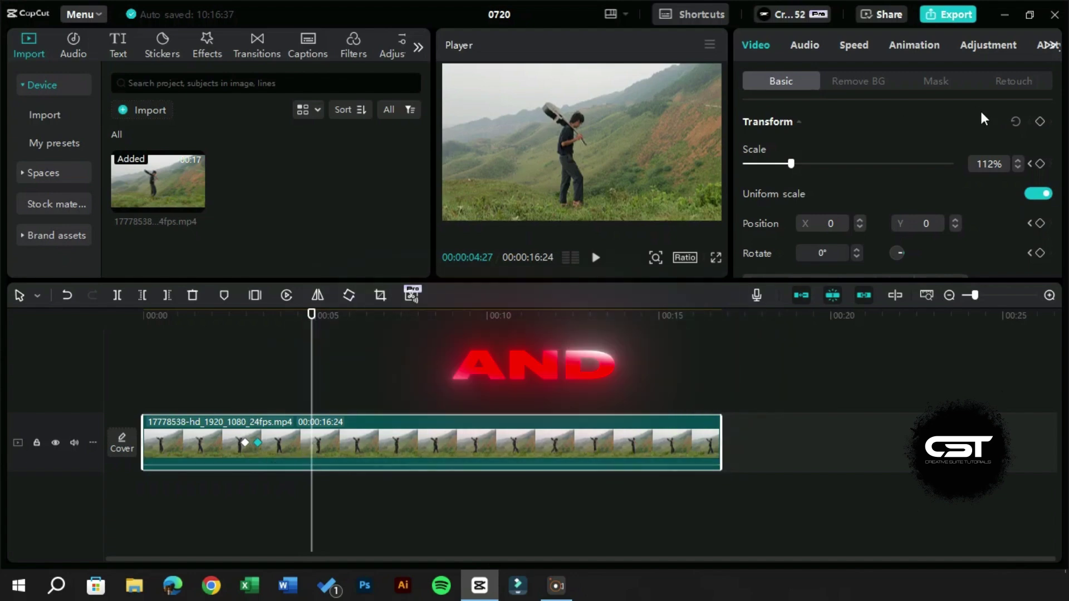
pyautogui.click(1042, 126)
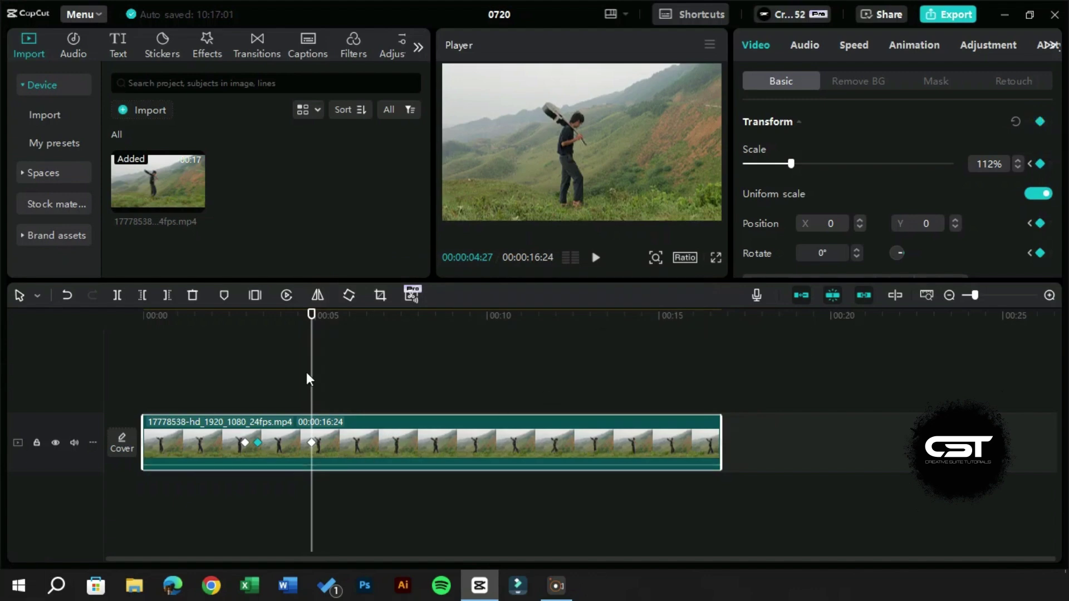
pyautogui.click(330, 323)
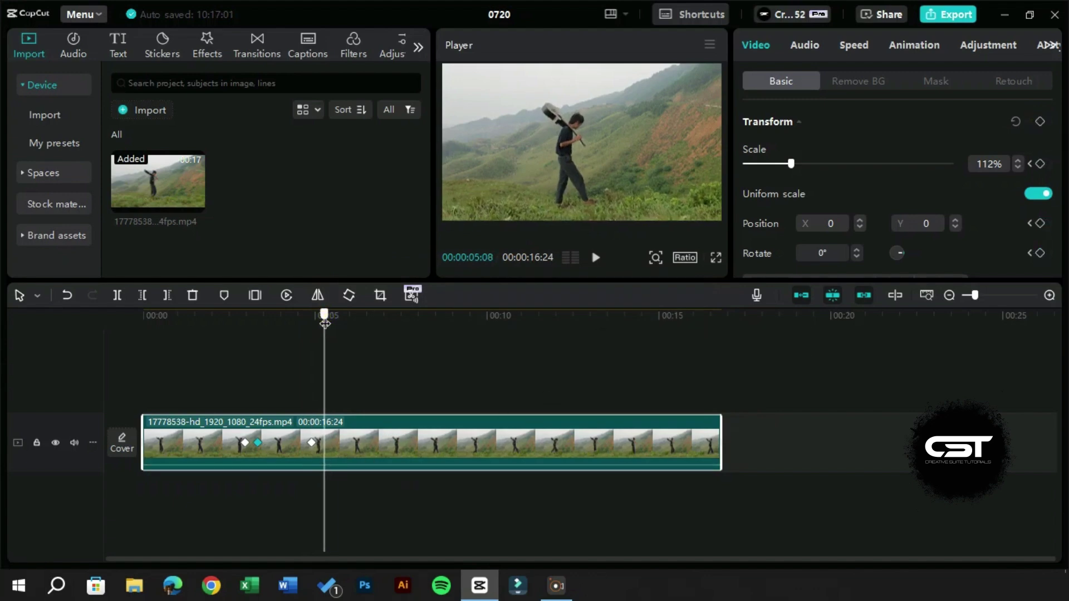